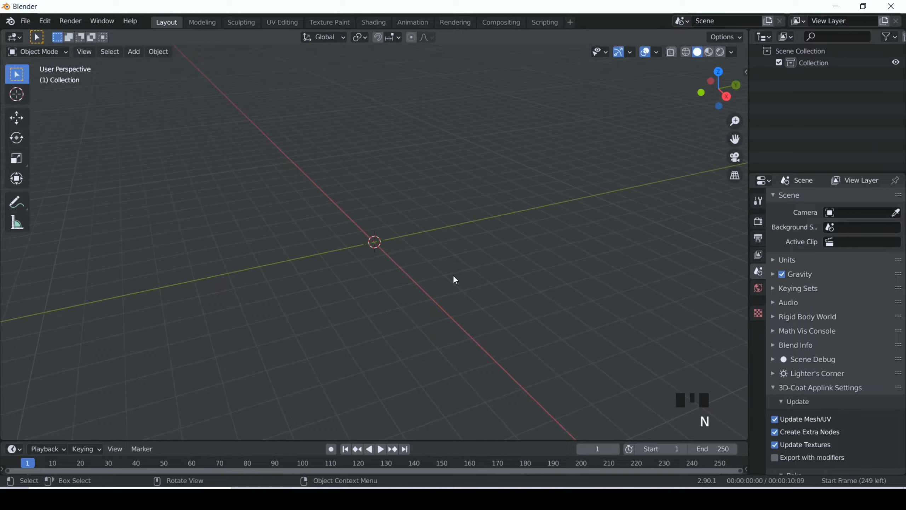
# Add a large scaled-up ground plane, then a cylinder flattened on Z and raised onto it
pyautogui.press('shift+a')
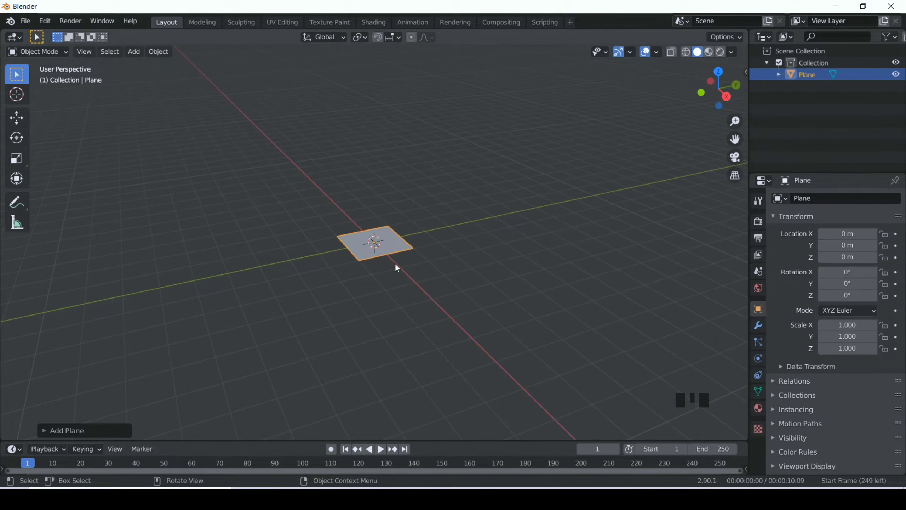
pyautogui.press('s')
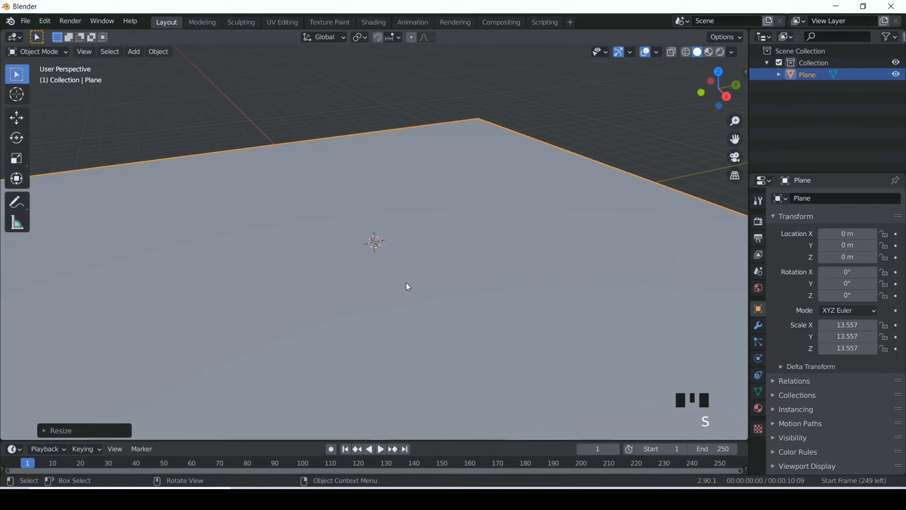
pyautogui.press('shift+a')
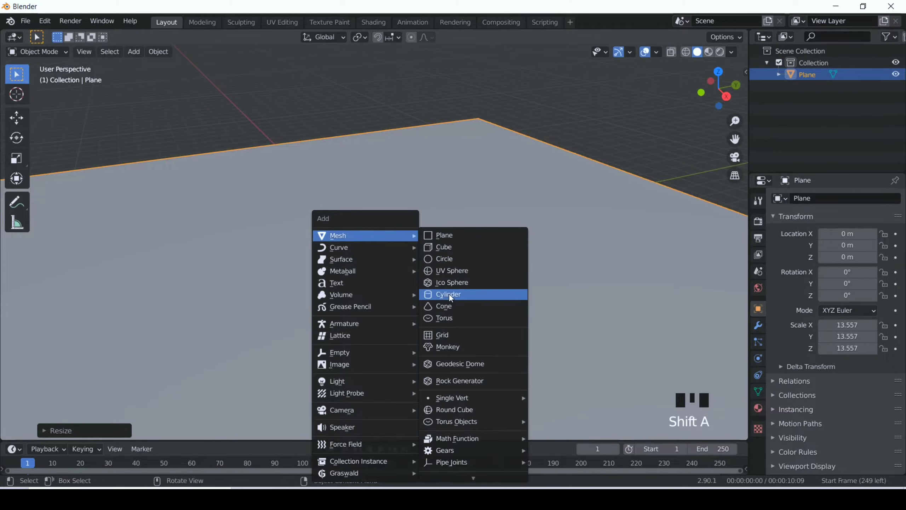
pyautogui.press('s')
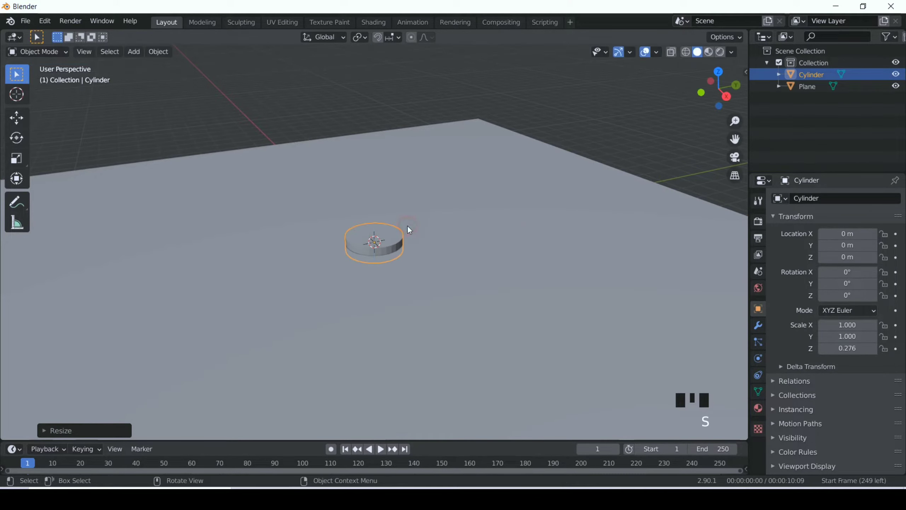
pyautogui.press('g')
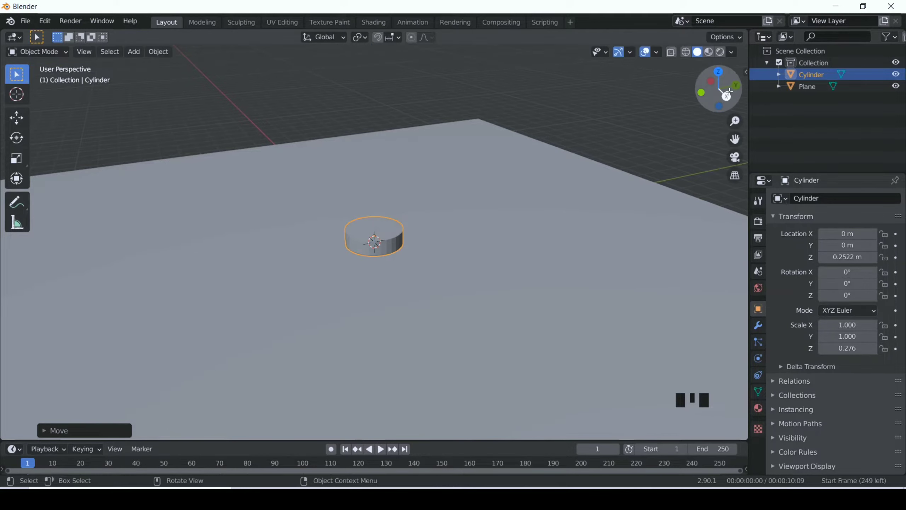
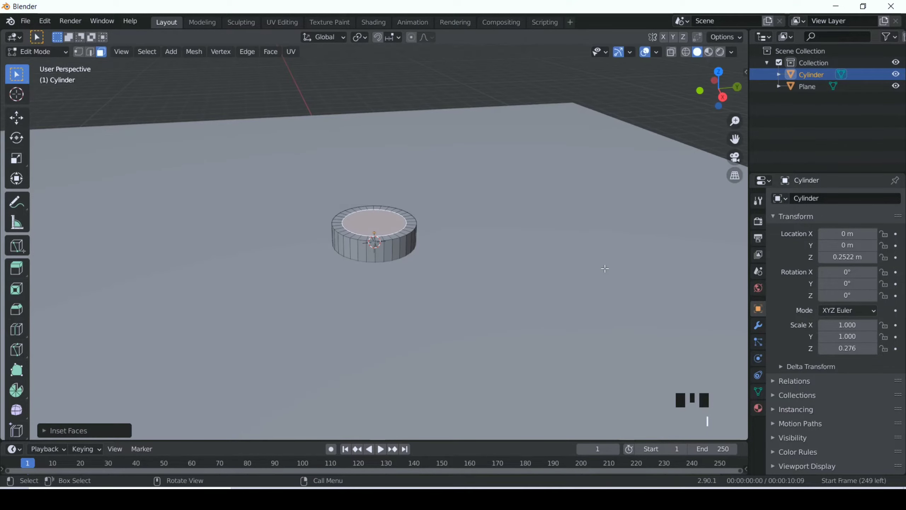
# Extrude the cylinder's inset top face up into a post and start a narrower upper section
pyautogui.press('e')
pyautogui.scroll(-3)
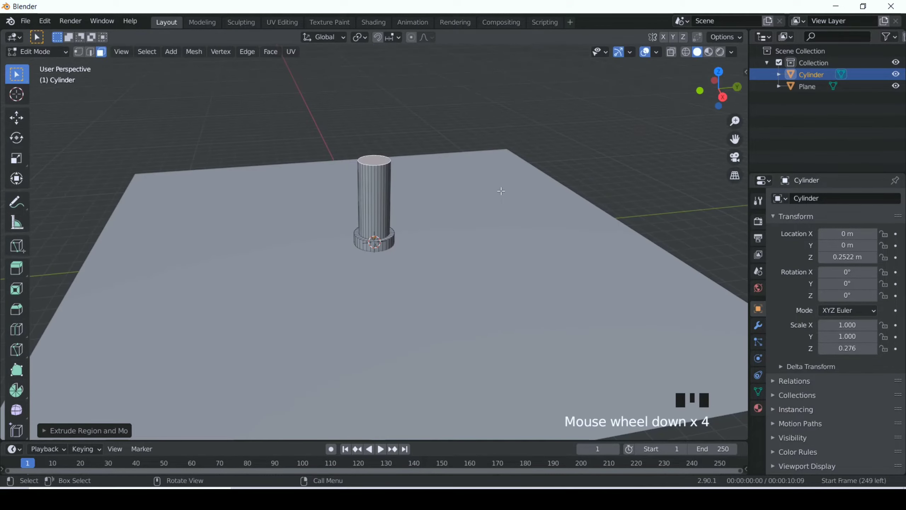
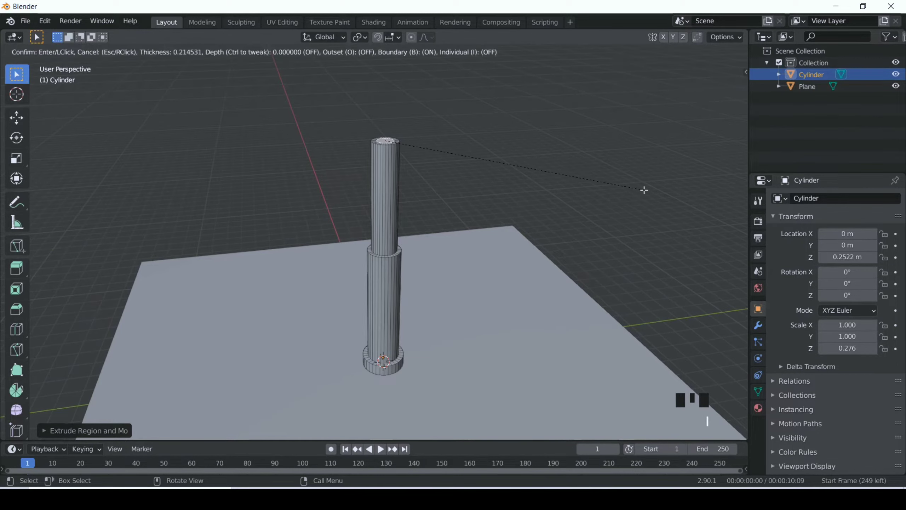
pyautogui.scroll(-3)
pyautogui.press('e')
pyautogui.press('s')
# Extrude and scale further slim sections so the post tapers to a rounded tip
pyautogui.press('e')
pyautogui.press('s')
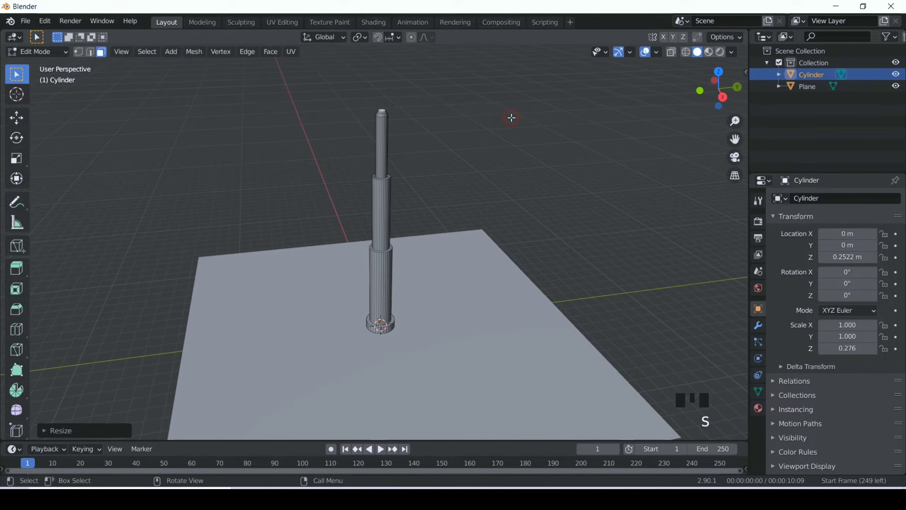
pyautogui.press('e')
pyautogui.press('s')
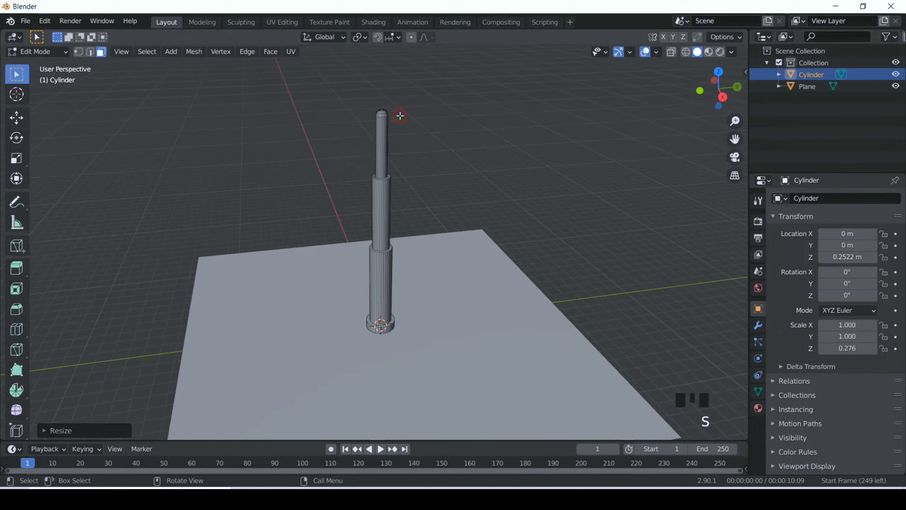
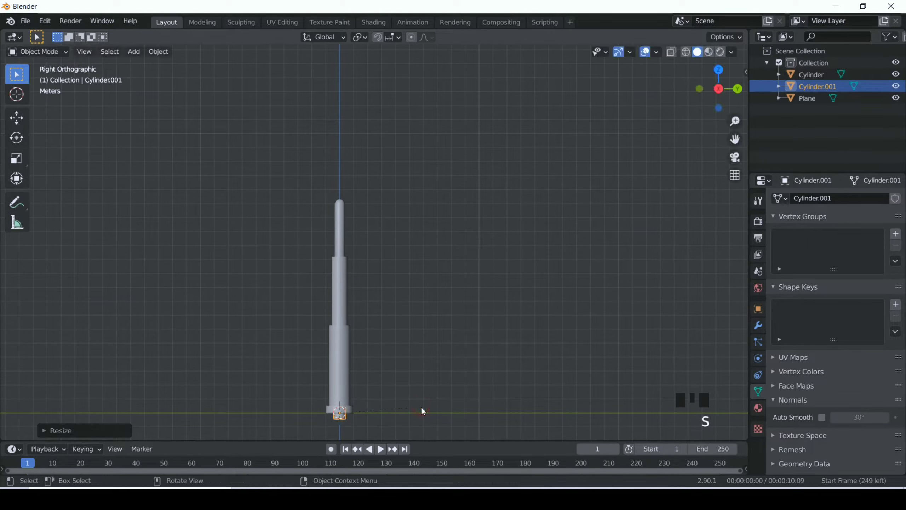
# Shrink the second cylinder, lift it to the post top, lay it sideways and stretch it into a thin arm
pyautogui.press('r')
pyautogui.press('g')
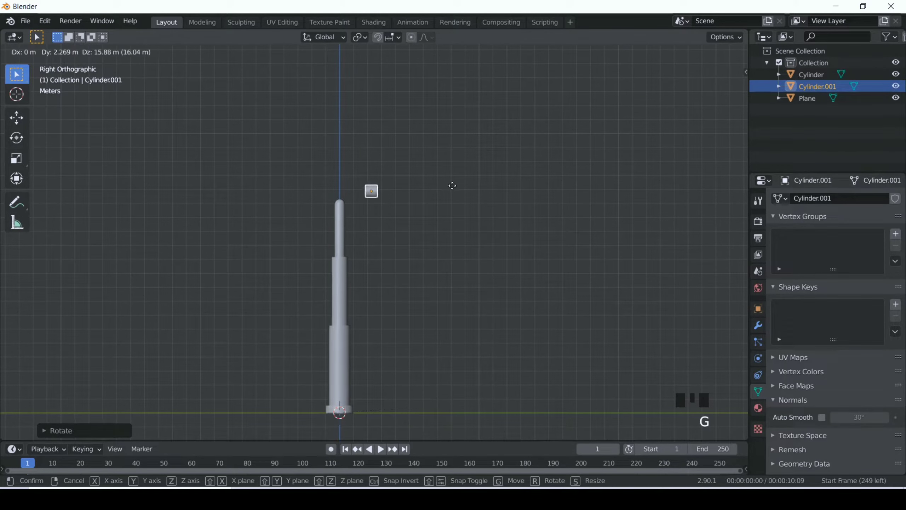
pyautogui.press('s')
pyautogui.press('s')
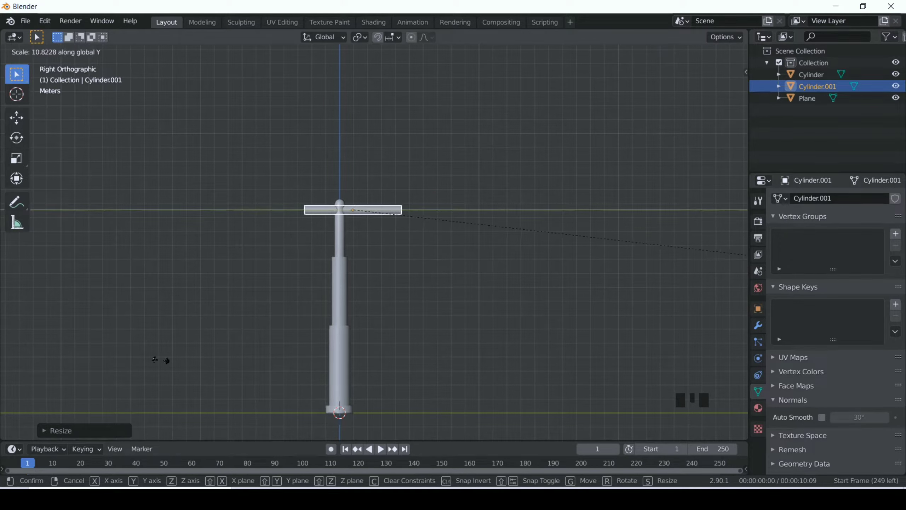
pyautogui.press('s')
pyautogui.press('r')
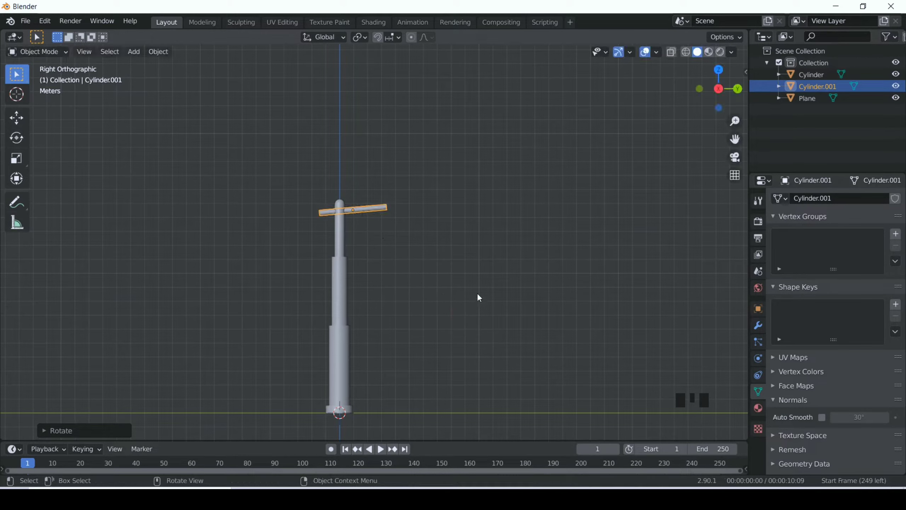
# Redo the arm's proportions and tilt it so it angles upward from the post top
pyautogui.press('ctrl+z')
pyautogui.press('s')
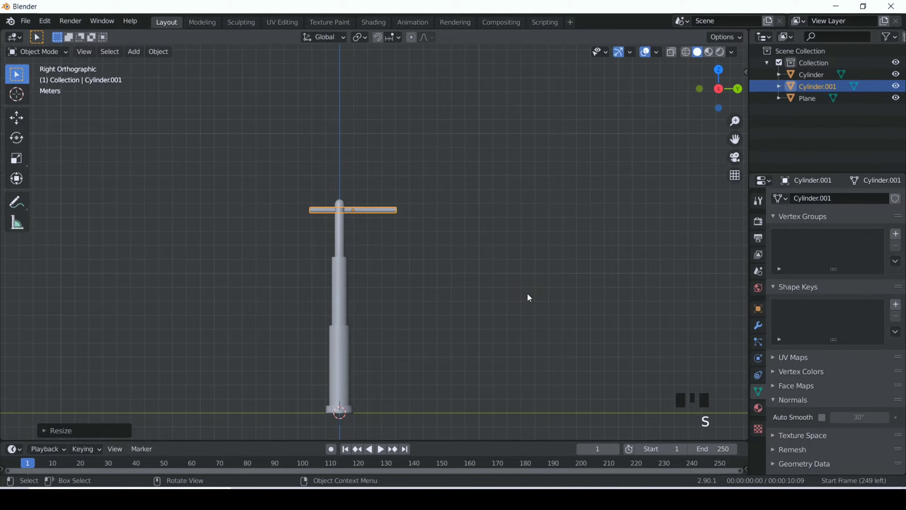
pyautogui.press('s')
pyautogui.press('r')
pyautogui.press('g')
pyautogui.moveTo(495, 256); pyautogui.dragTo(468, 251)
# Add a small cube at the arm's outer end and stretch it into a flat lamp-head box
pyautogui.press('shift+a')
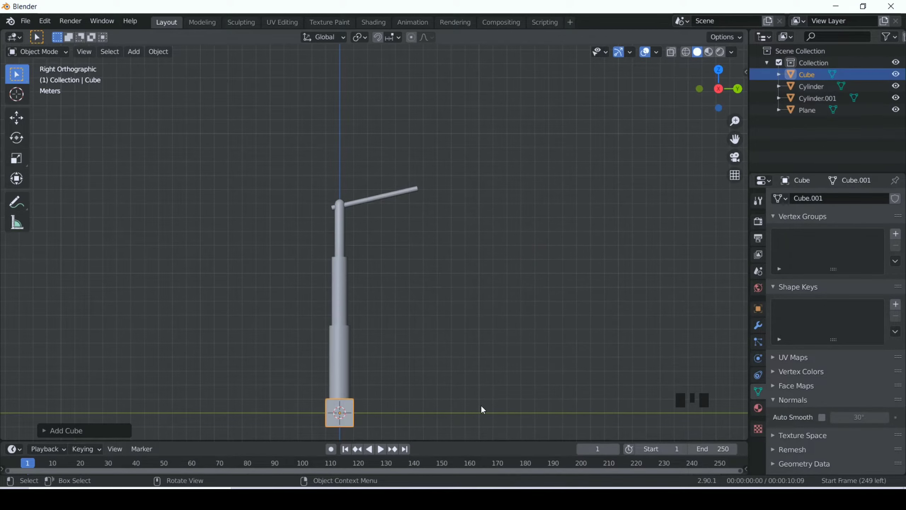
pyautogui.press('s')
pyautogui.press('g')
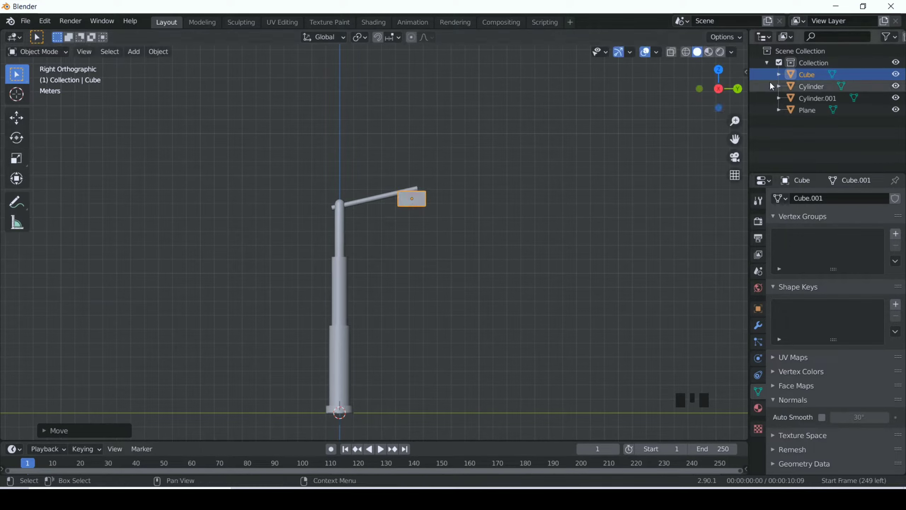
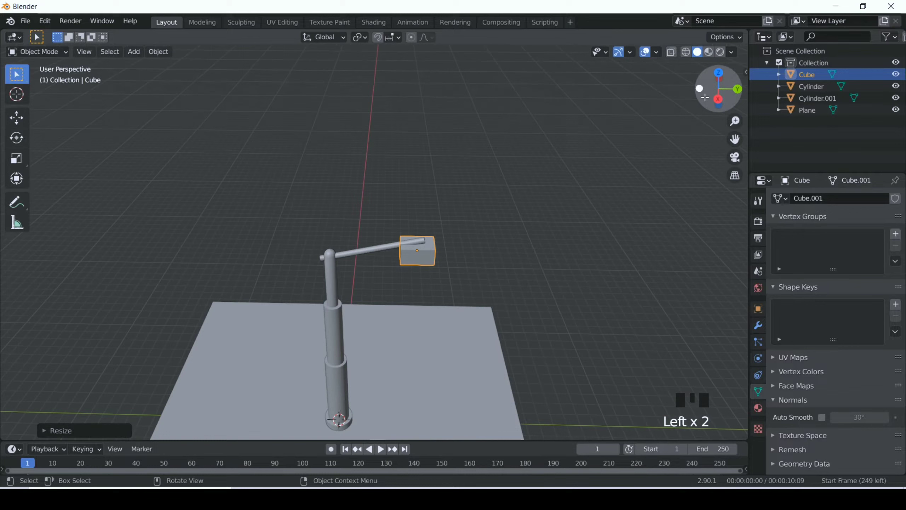
pyautogui.press('s')
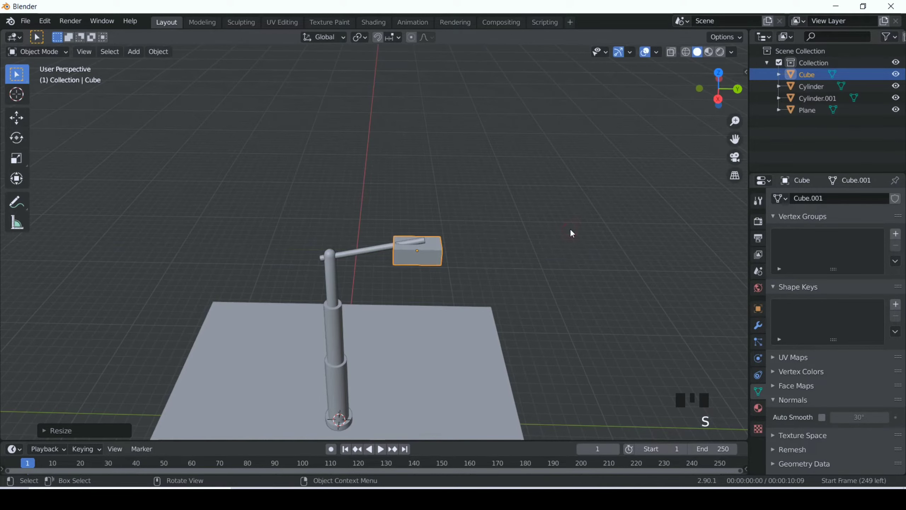
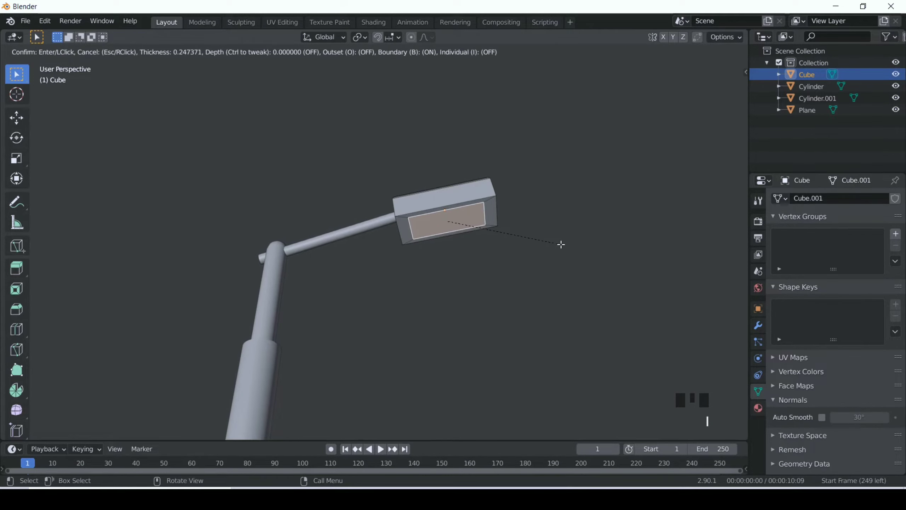
# Inset and recess the lamp head's underside, then narrow the inner panel within its rim
pyautogui.press('e')
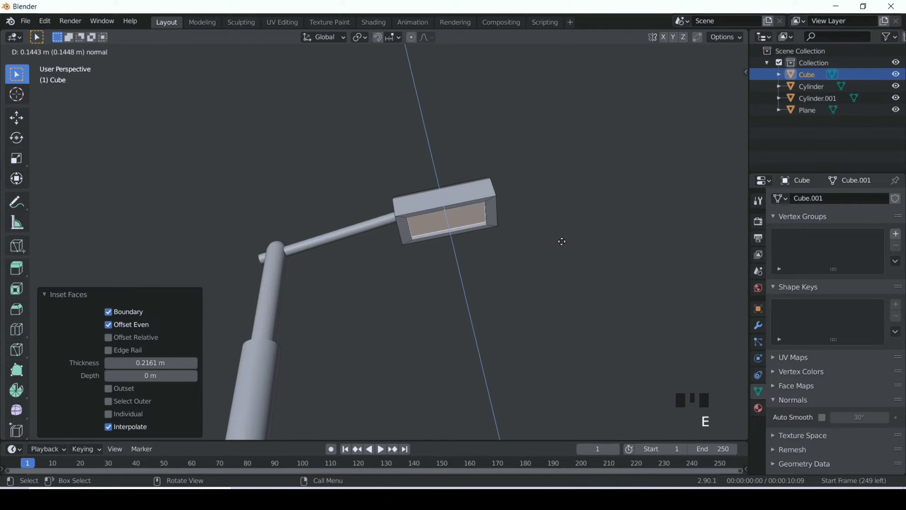
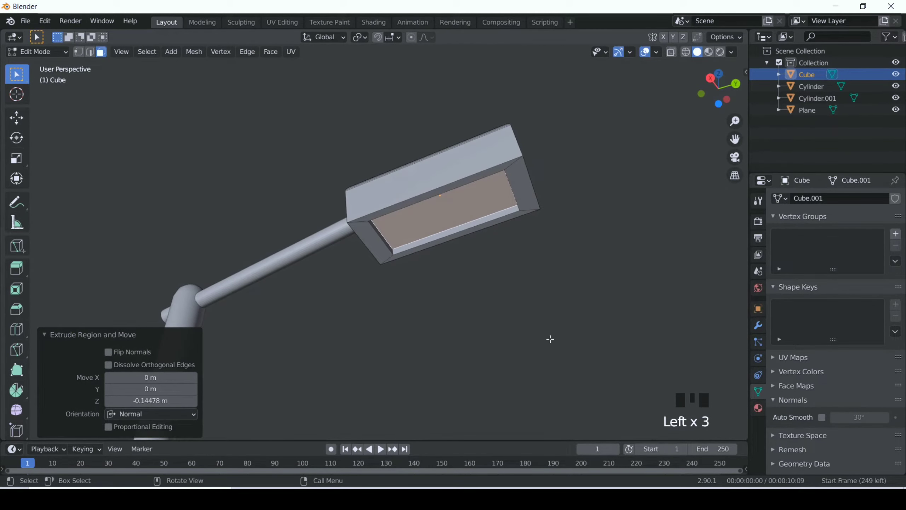
pyautogui.press('s')
pyautogui.press('s')
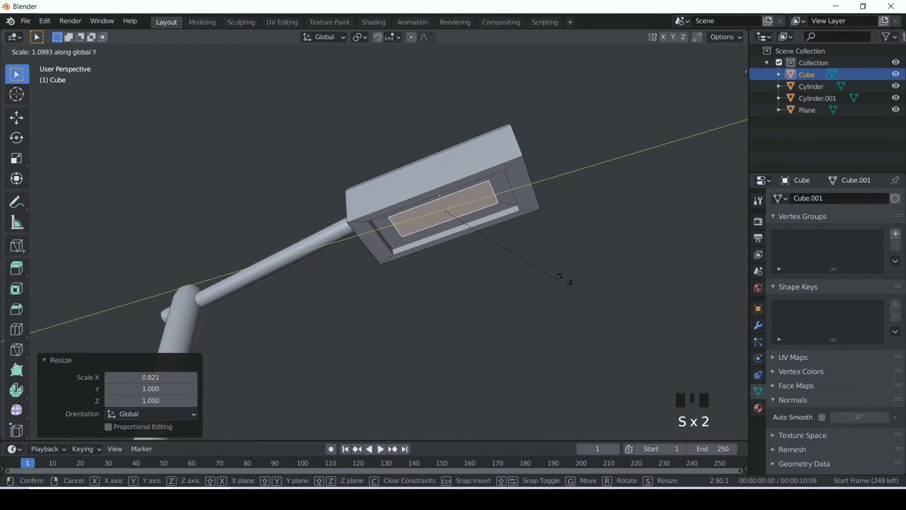
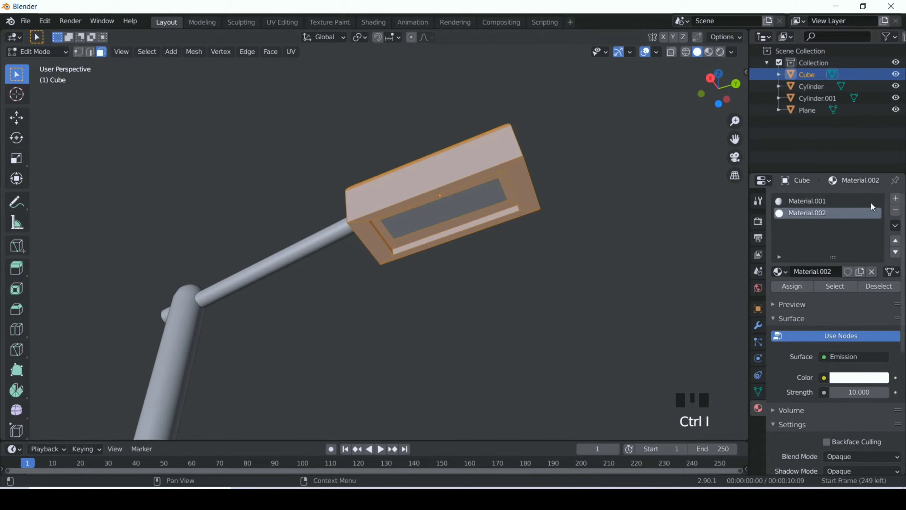
# Adjust the lamp head's material colour in the picker and leave Edit Mode
pyautogui.moveTo(897, 203); pyautogui.dragTo(840, 361)
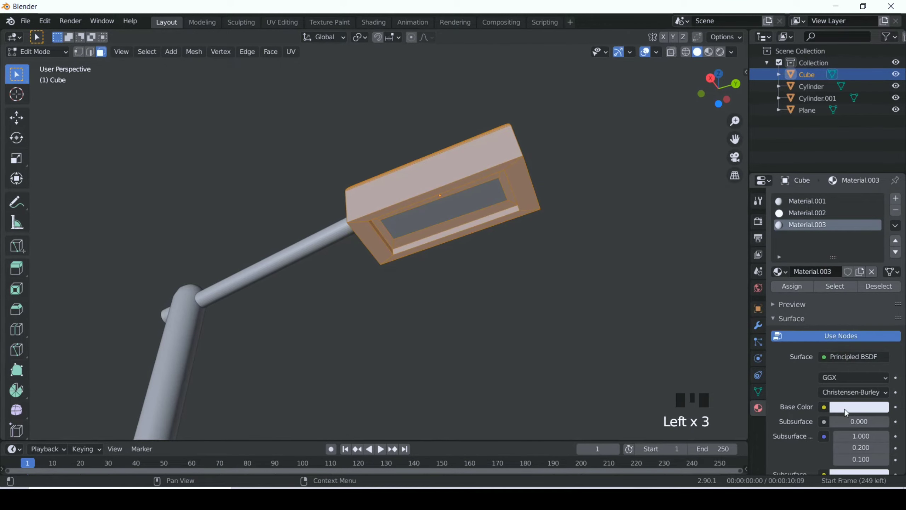
pyautogui.click(846, 410)
pyautogui.scroll(-3)
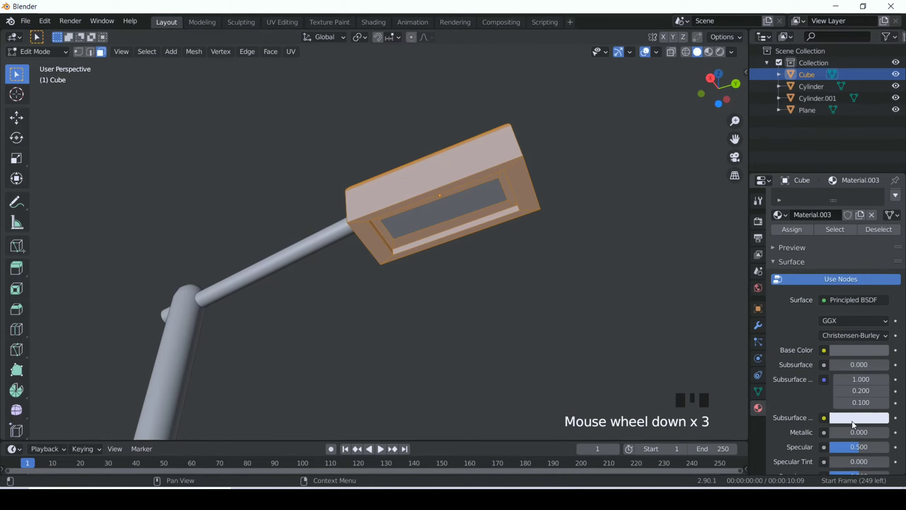
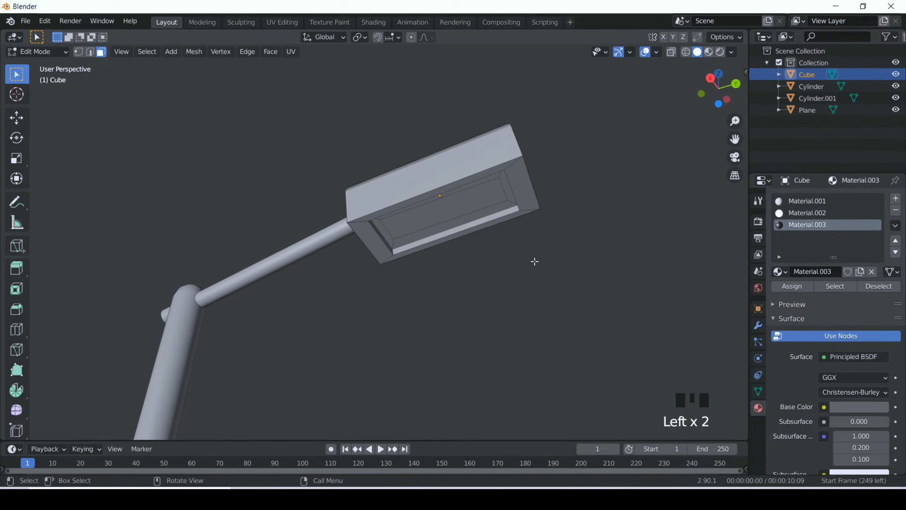
pyautogui.press('Tab')
# Give the lamp arm a very dark material colour
pyautogui.click(283, 264)
pyautogui.rightClick(283, 263)
pyautogui.click(806, 252)
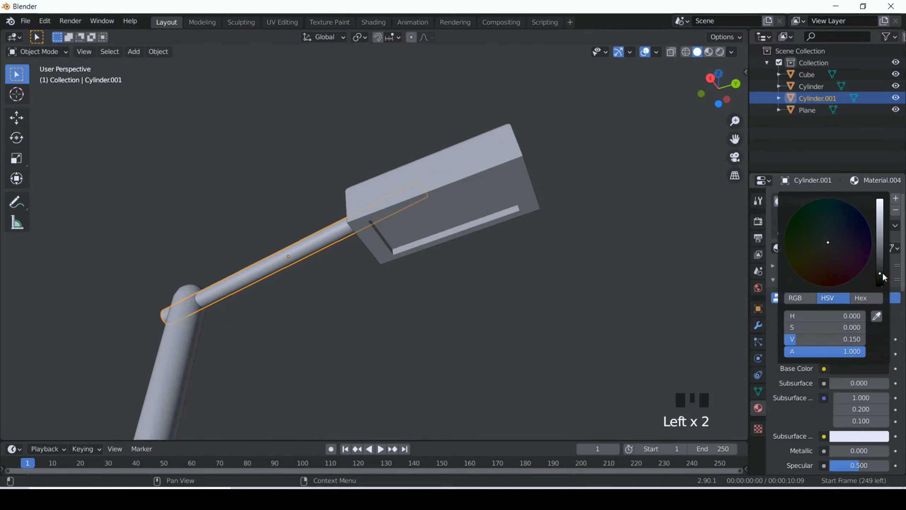
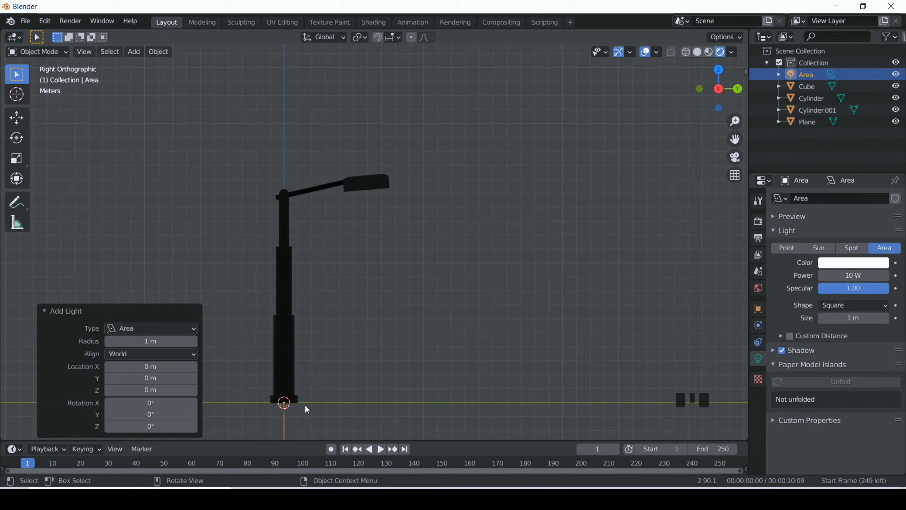
# Move the area light up just beneath the lamp head and tilt it slightly downward
pyautogui.press('g')
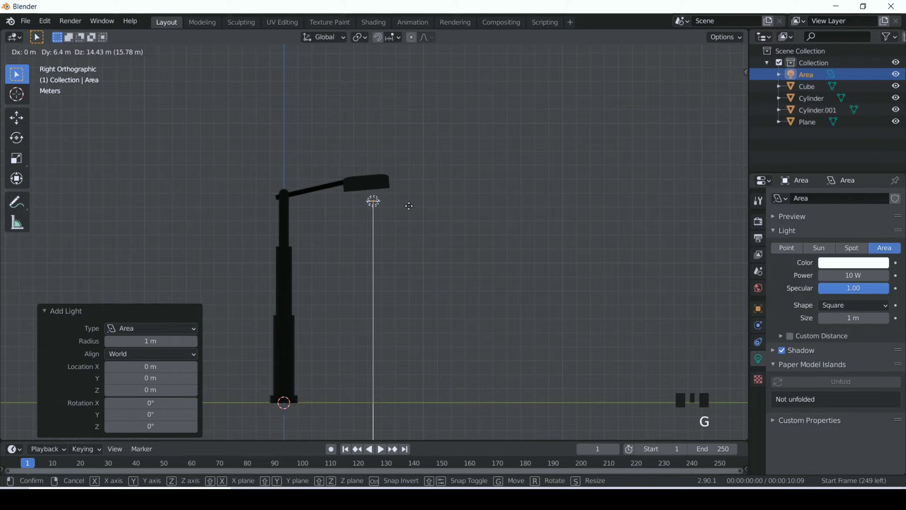
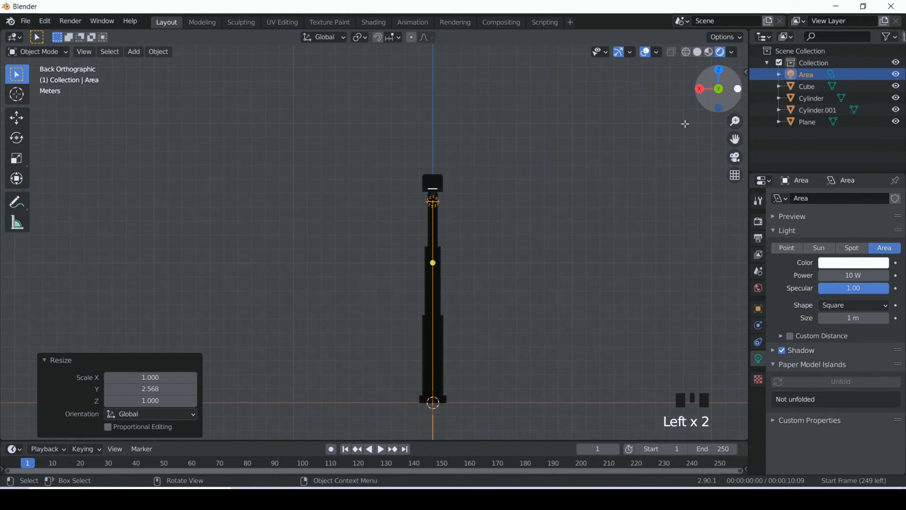
pyautogui.press('g')
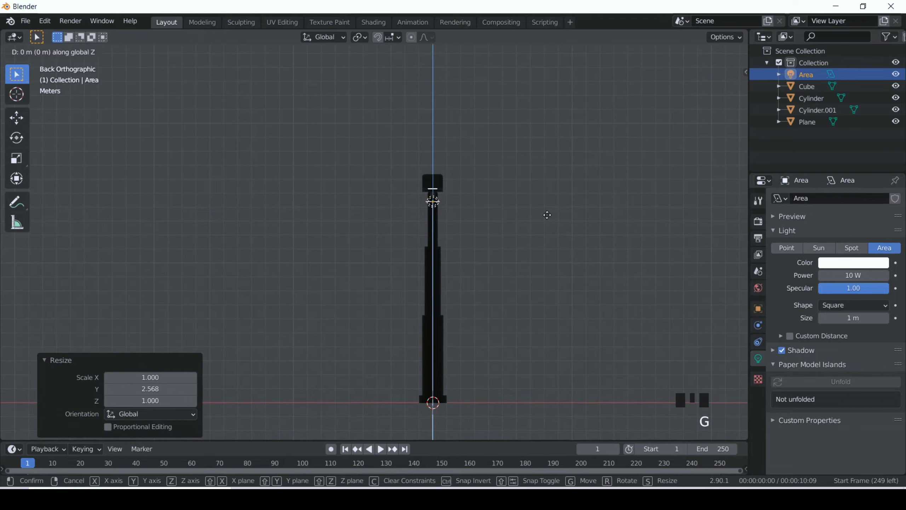
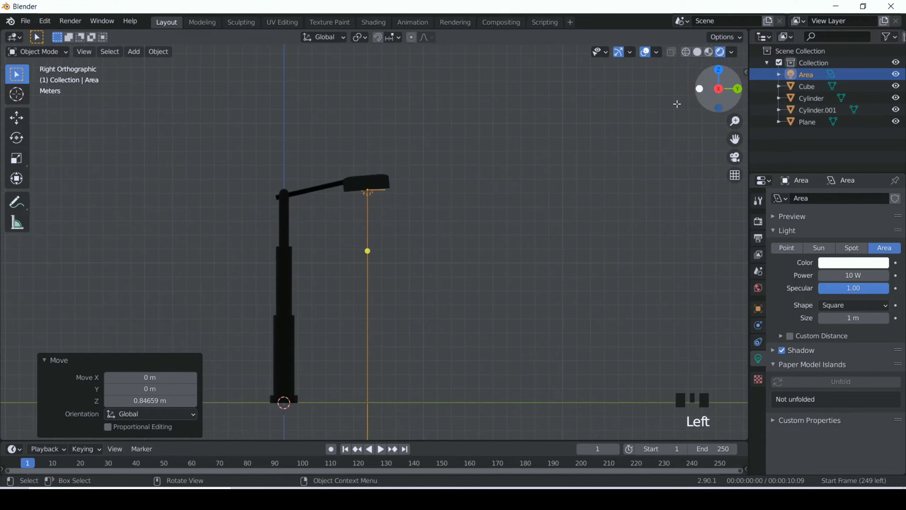
pyautogui.press('r')
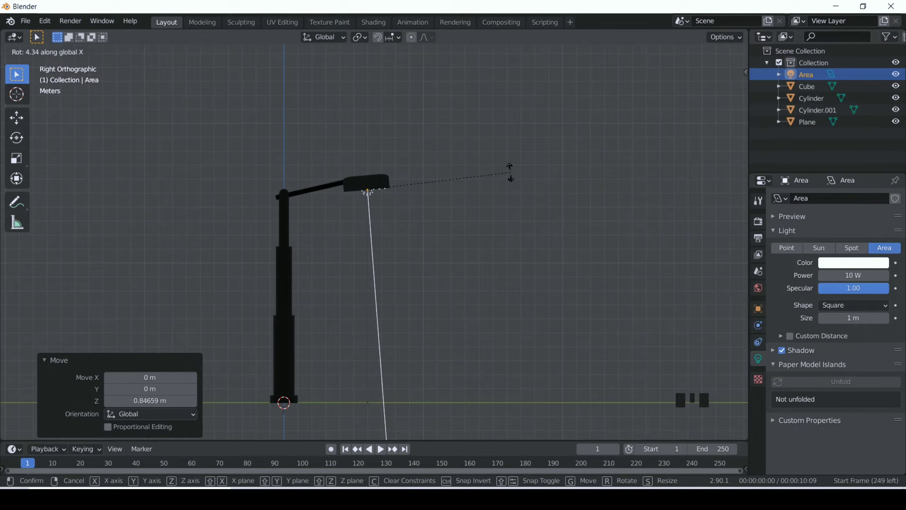
pyautogui.press('g')
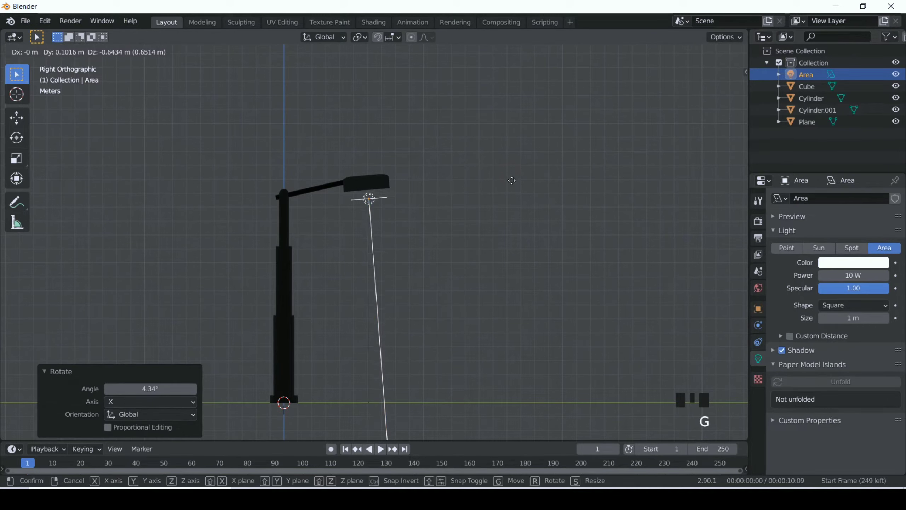
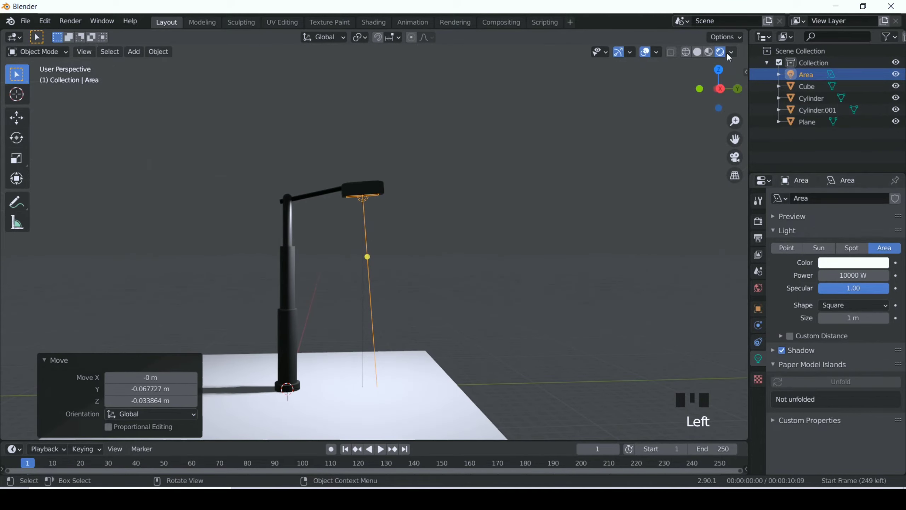
# Scale the ground plane up about six times, then reselect the area light
pyautogui.scroll(-3)
pyautogui.click(419, 362)
pyautogui.press('s')
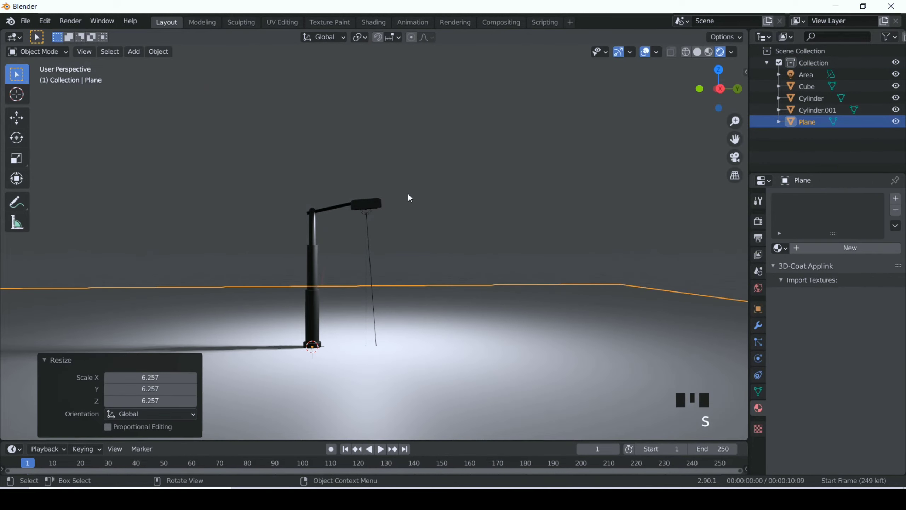
pyautogui.click(367, 218)
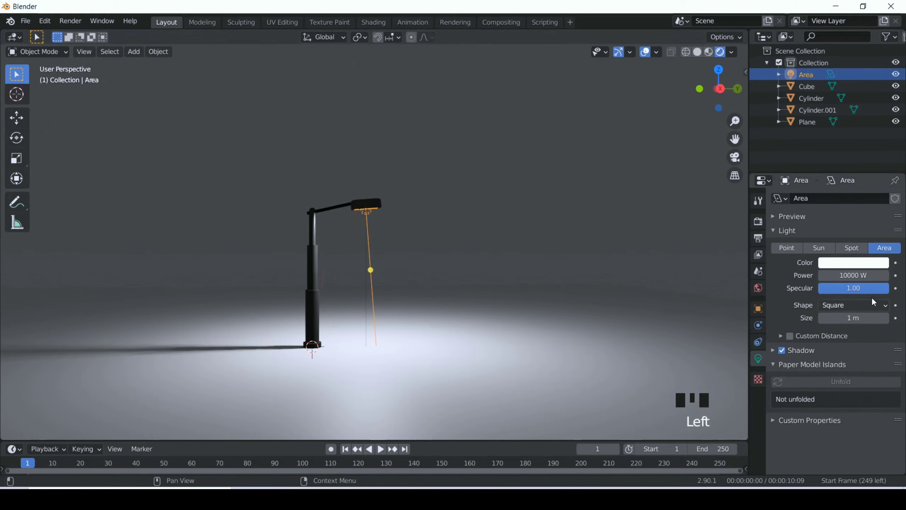
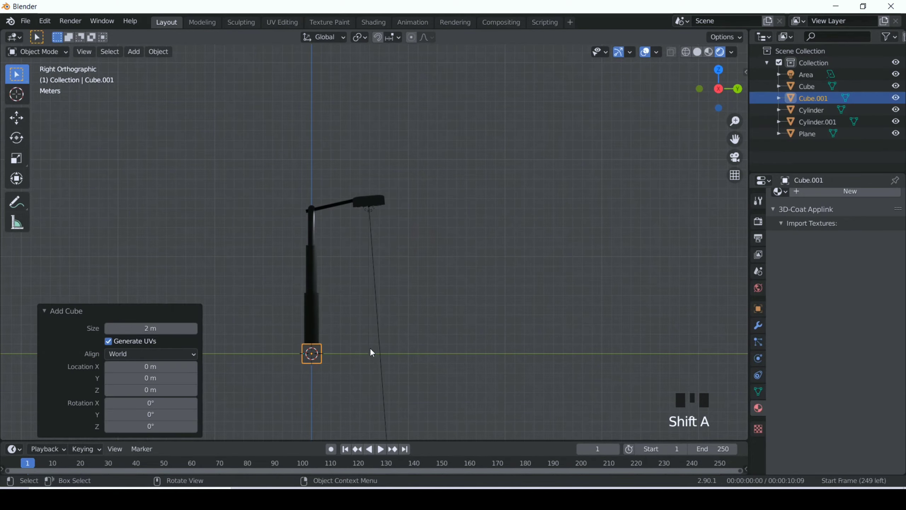
# Scale the new cube to ~46.75, flatten it to 0.558 on Z and raise it around the scene
pyautogui.press('s')
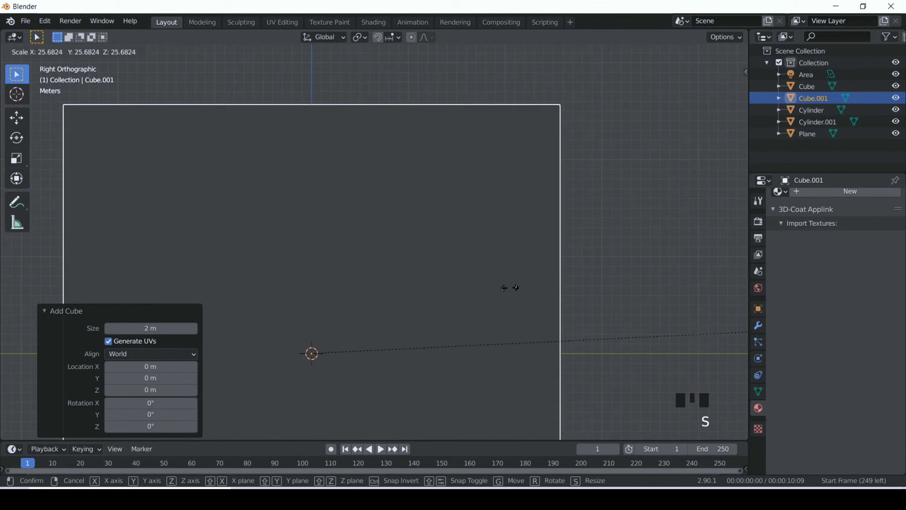
pyautogui.scroll(3)
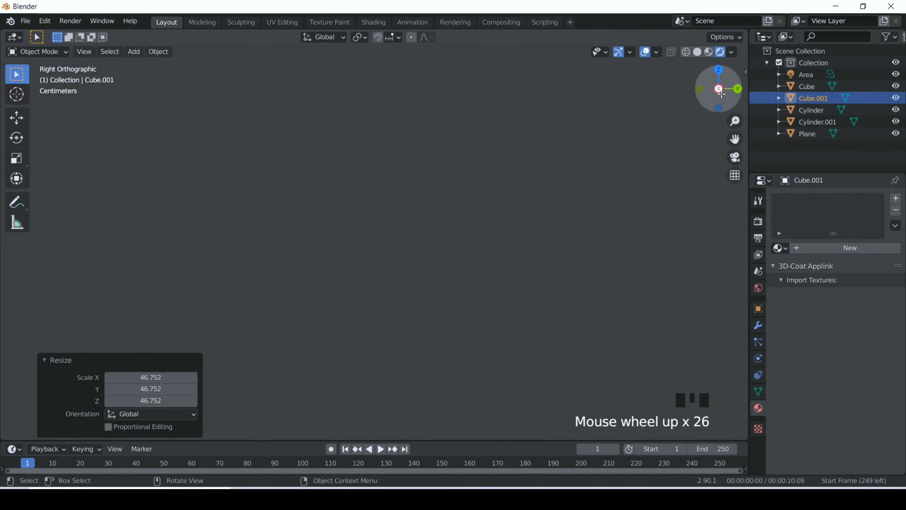
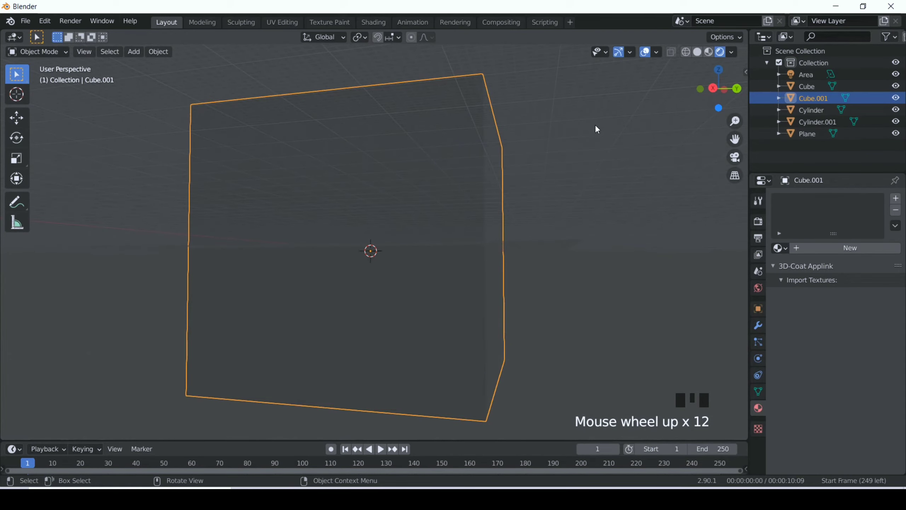
pyautogui.press('s')
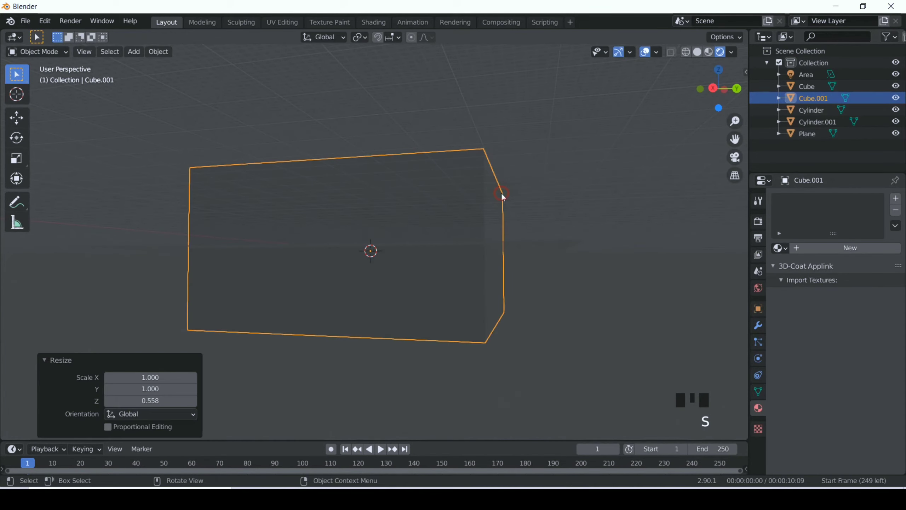
pyautogui.press('g')
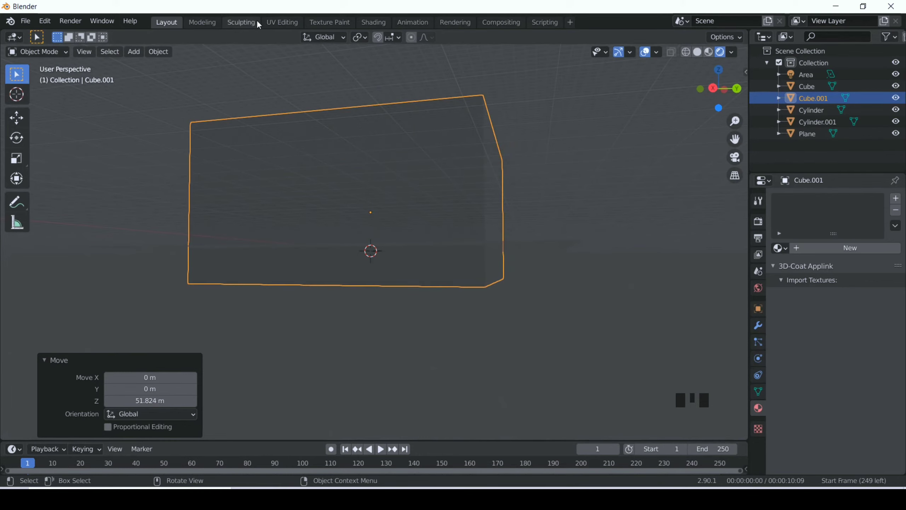
# In the Shading workspace, give the big cube a new material and place a Principled Volume node
pyautogui.click(373, 28)
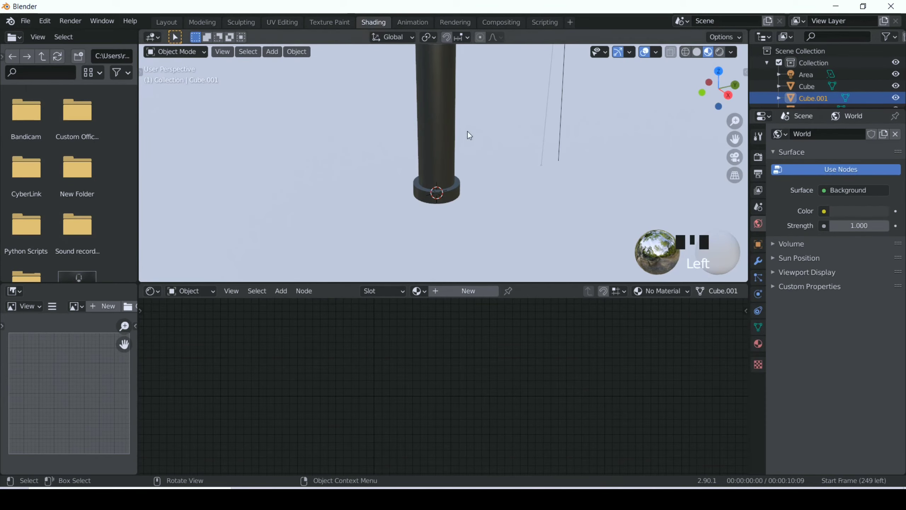
pyautogui.scroll(-3)
pyautogui.scroll(3)
pyautogui.scroll(-3)
pyautogui.moveTo(466, 293); pyautogui.dragTo(458, 323)
pyautogui.press('x')
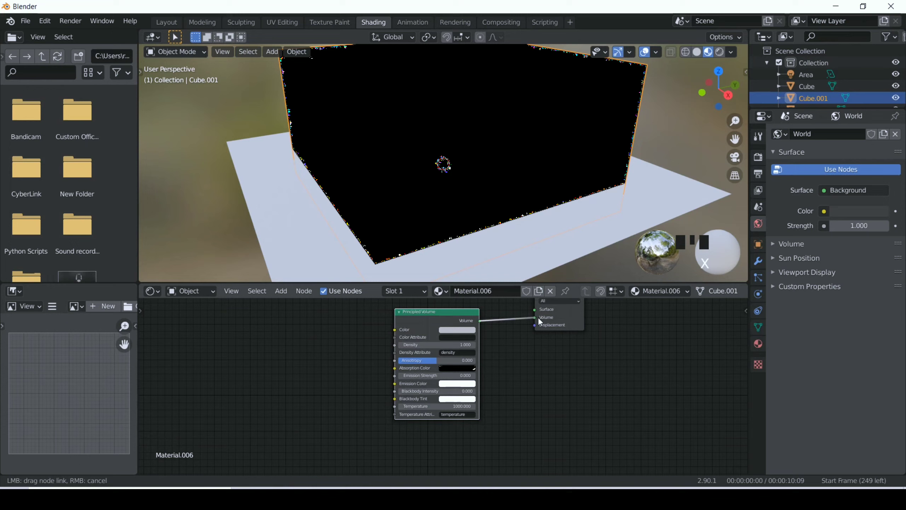
# Wire the Principled Volume into the Material Output's Volume input to fill the scene with fog
pyautogui.moveTo(539, 319); pyautogui.dragTo(478, 160)
pyautogui.scroll(3)
pyautogui.moveTo(479, 160); pyautogui.dragTo(516, 197)
pyautogui.scroll(3)
pyautogui.scroll(3)
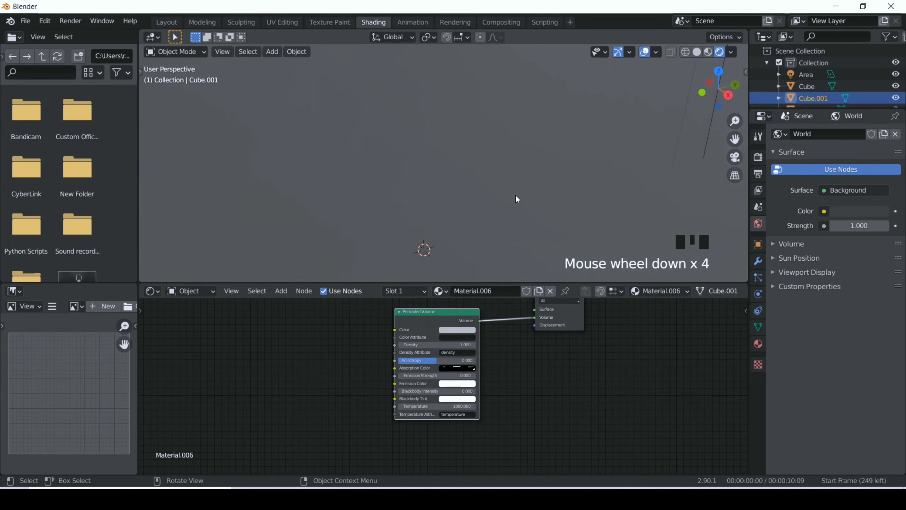
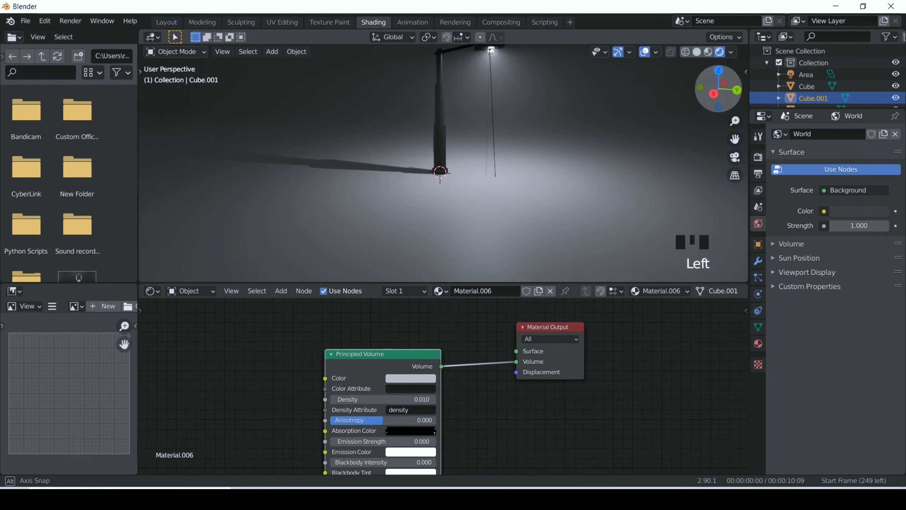
pyautogui.moveTo(522, 364); pyautogui.dragTo(487, 364)
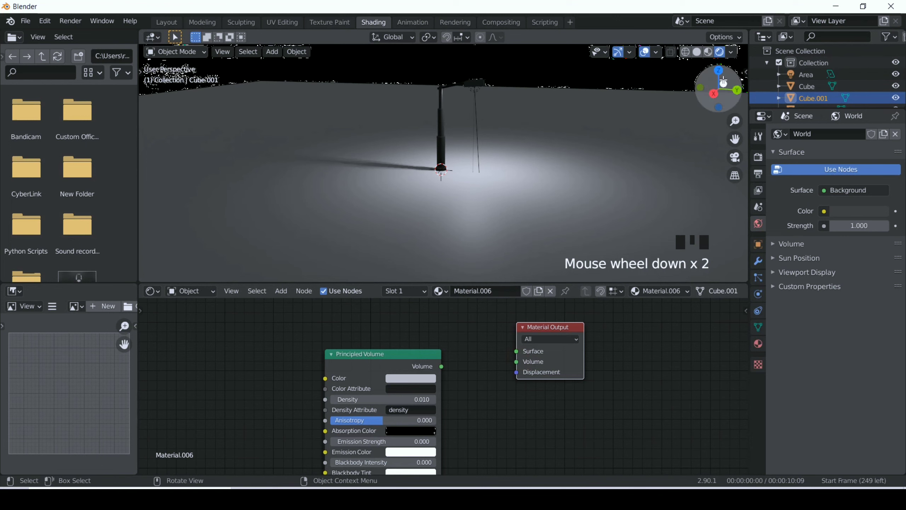
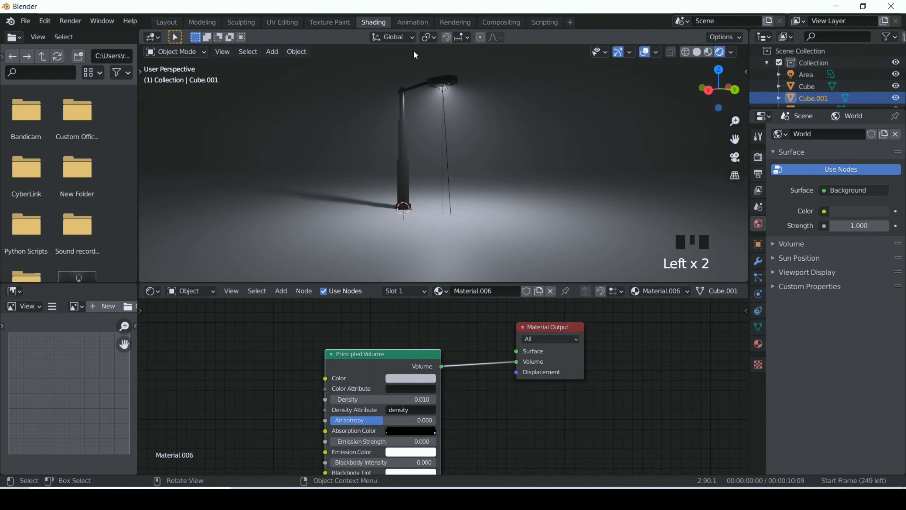
# Duplicate the selected lamp post, lamp head and area light twice, one copy standing about 24 m along X
pyautogui.click(482, 126)
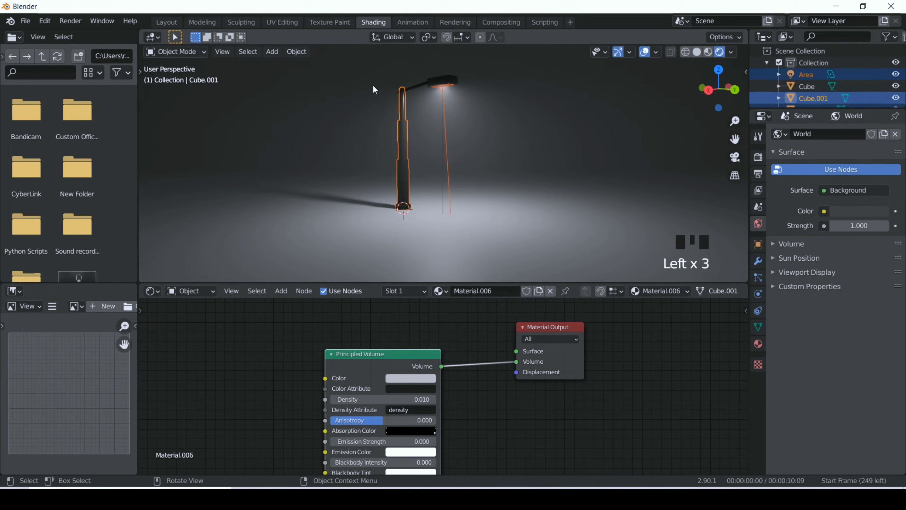
pyautogui.click(522, 135)
pyautogui.click(569, 107)
pyautogui.scroll(-3)
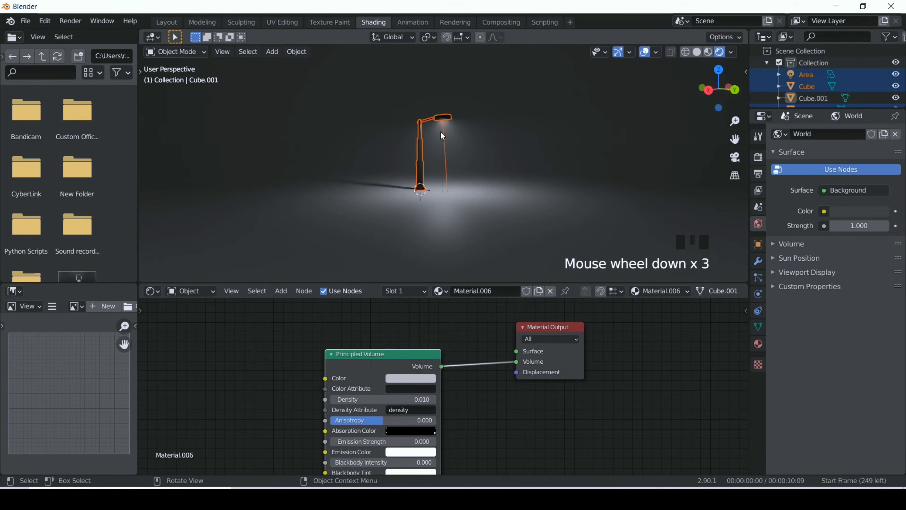
pyautogui.press('shift+d')
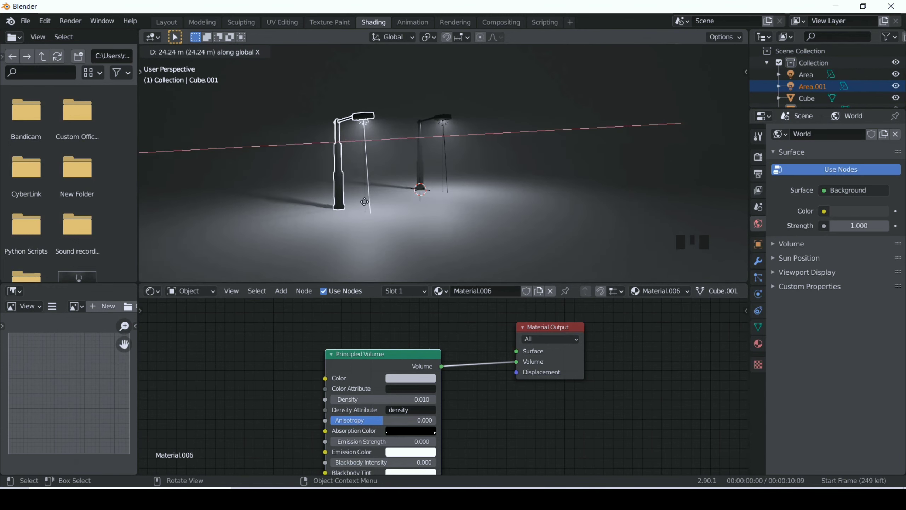
pyautogui.press('shift+d')
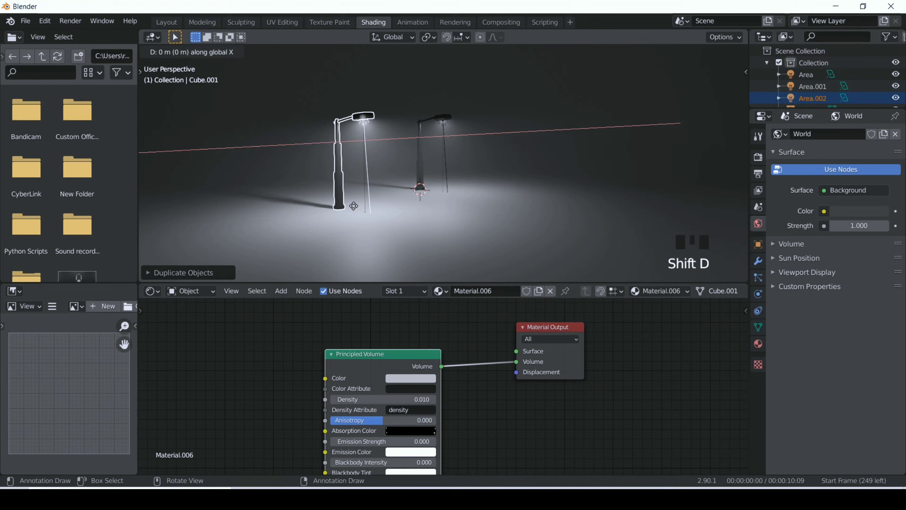